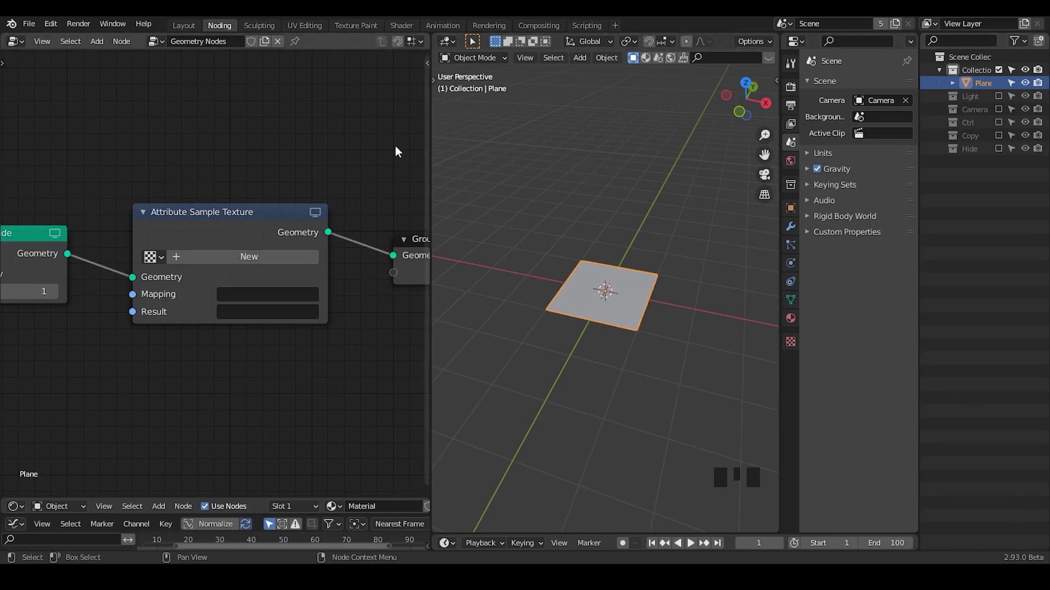
Step: Split the node area so the Shader Editor shows the plane's material nodes below
left_click(407, 178)
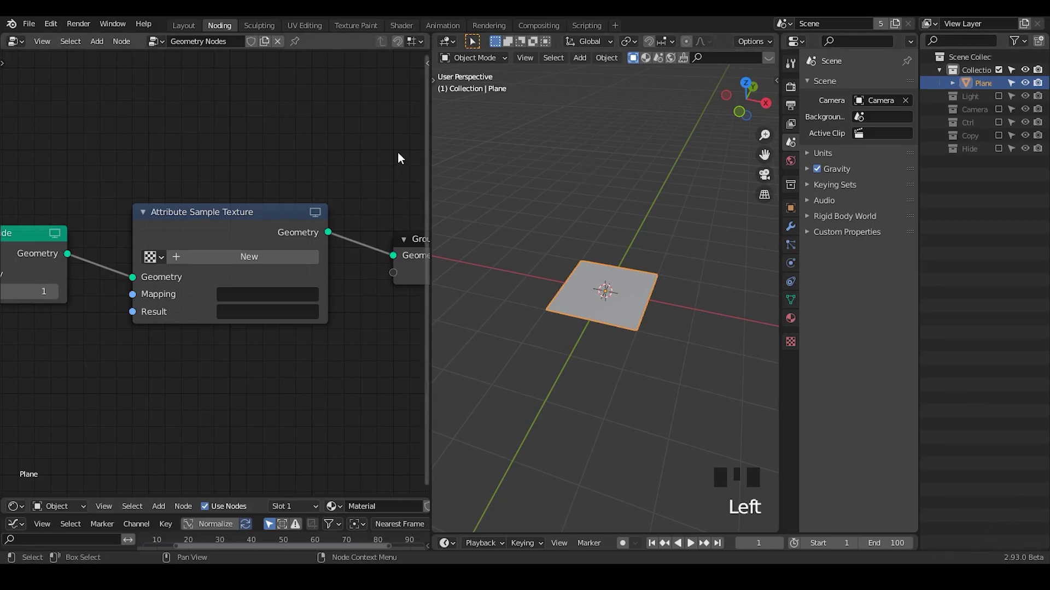
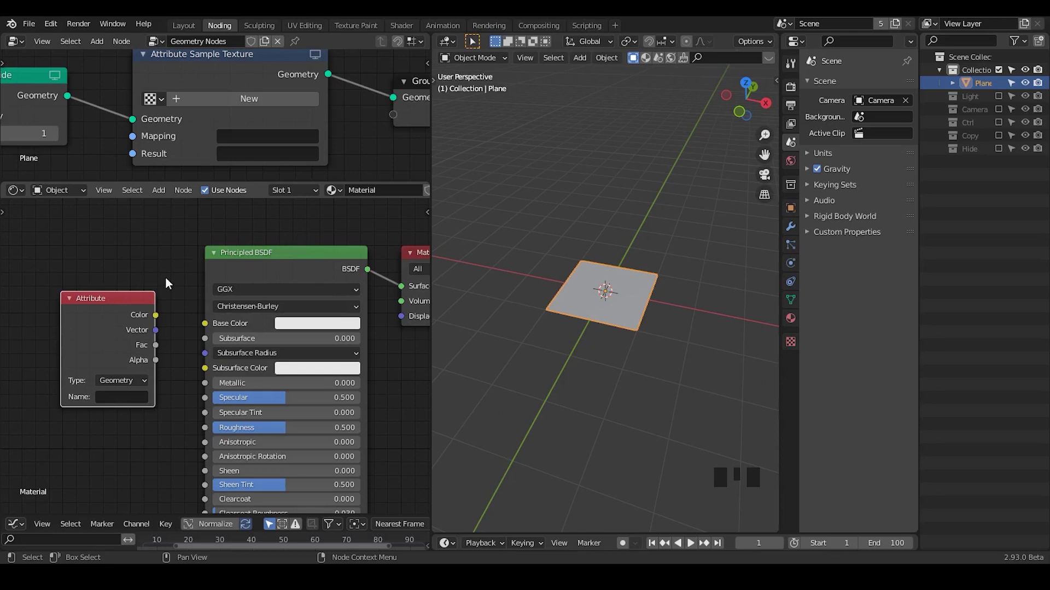
Step: Link Attribute Color to Base Color, remove the link, and enlarge the Geometry Node Editor
left_click(169, 283)
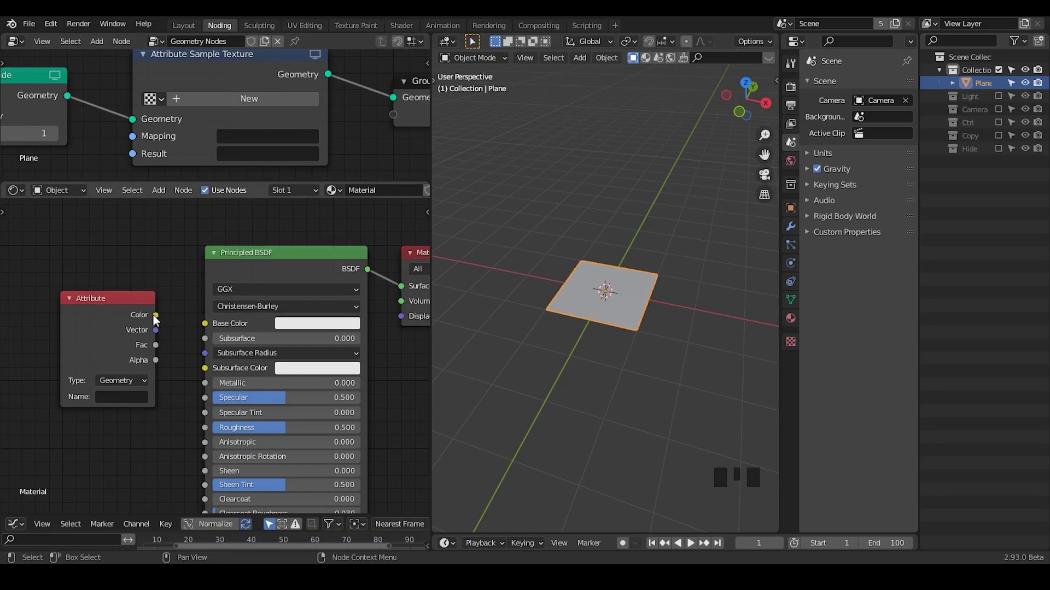
left_click_drag(162, 320, 392, 292)
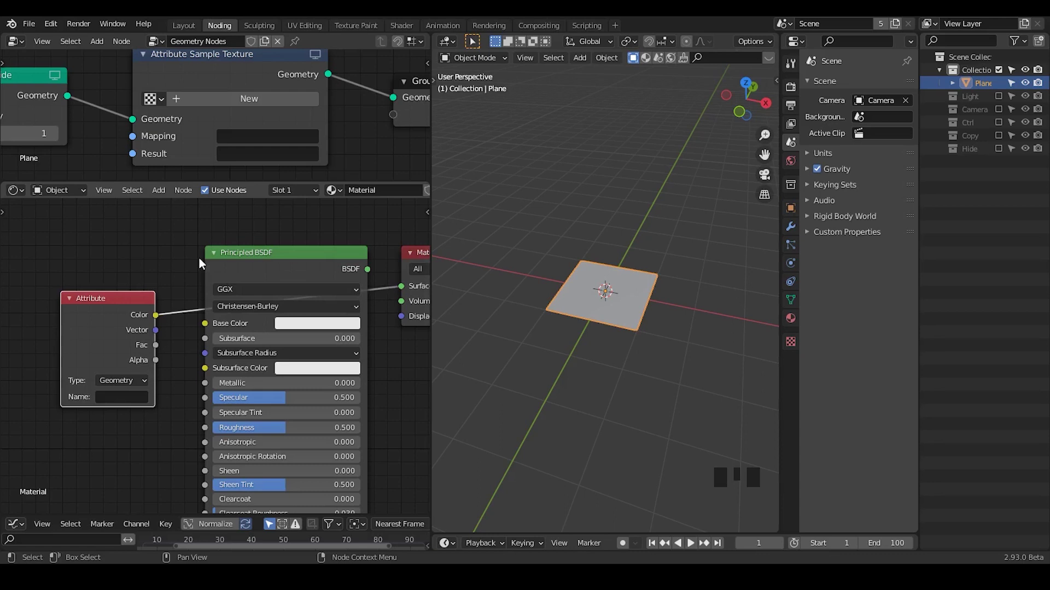
left_click_drag(162, 288, 159, 298)
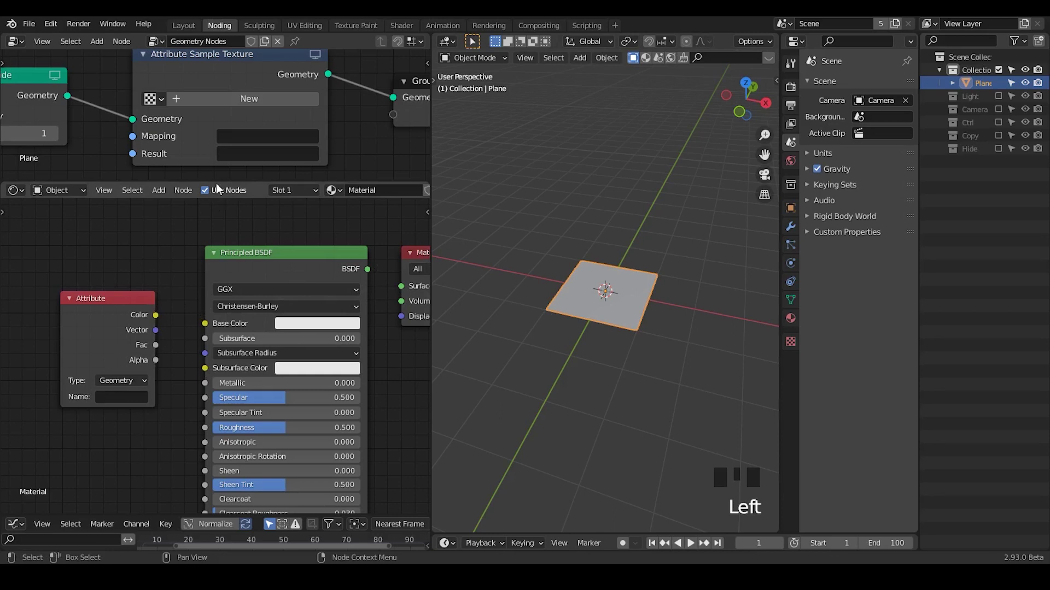
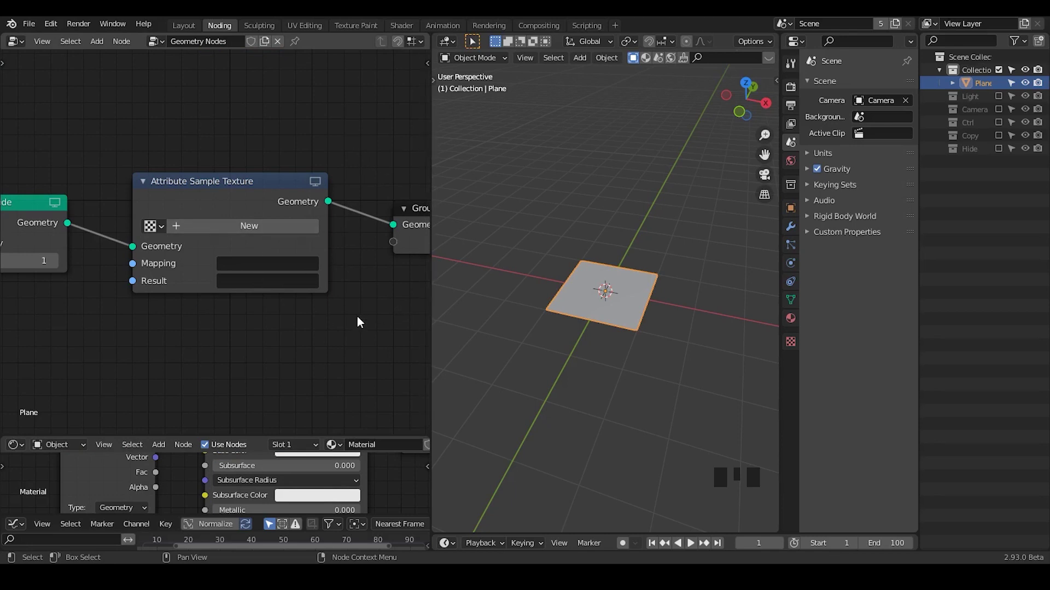
Step: Add a vertex color layer Col to the plane and a new texture on the Attribute Sample Texture node
left_click(411, 231)
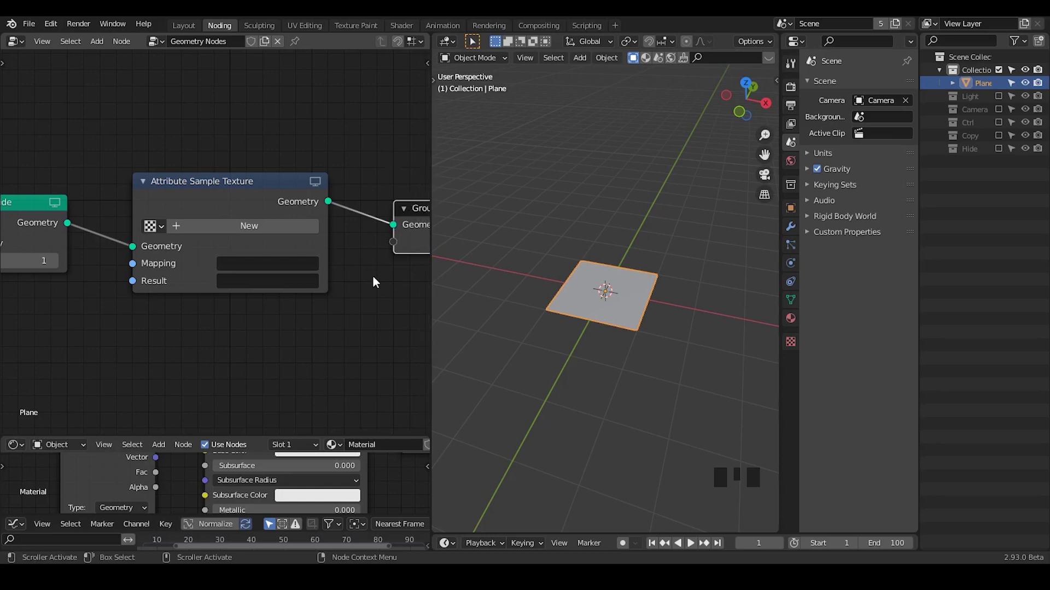
left_click(641, 300)
left_click(796, 303)
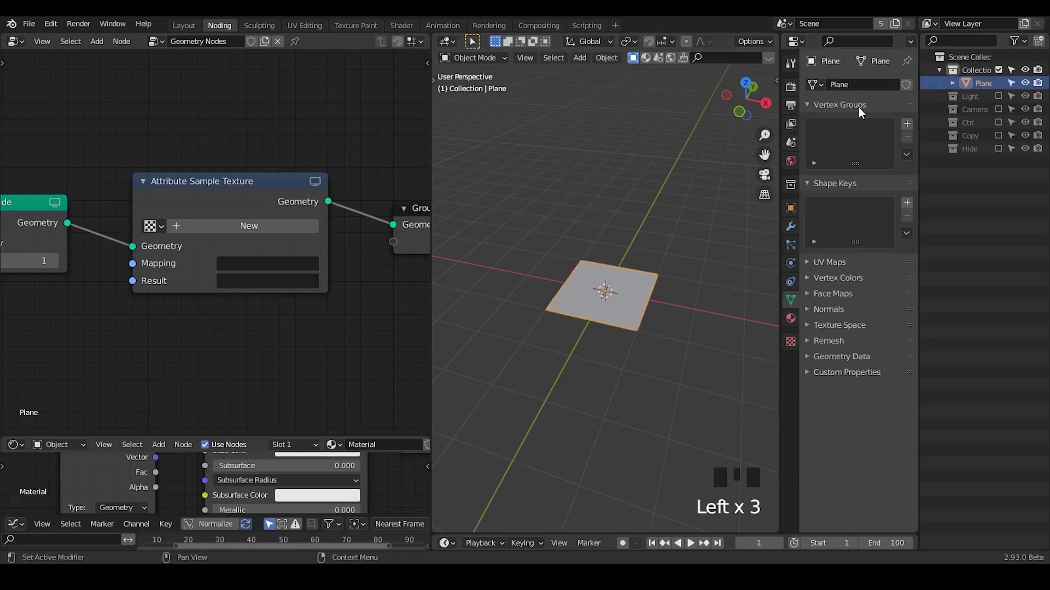
left_click_drag(861, 112, 617, 332)
middle_click(618, 331)
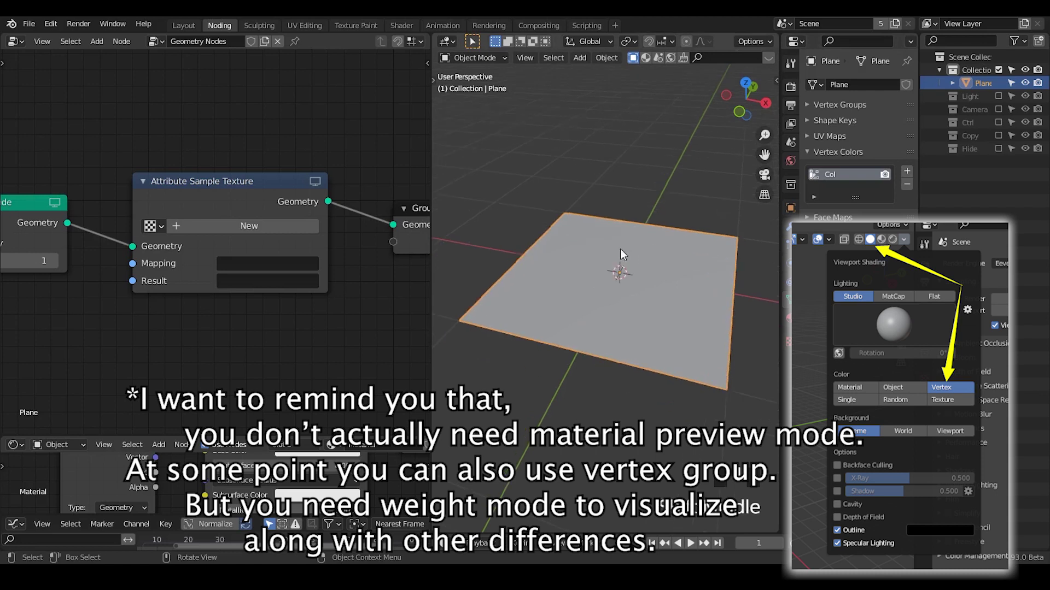
left_click(203, 199)
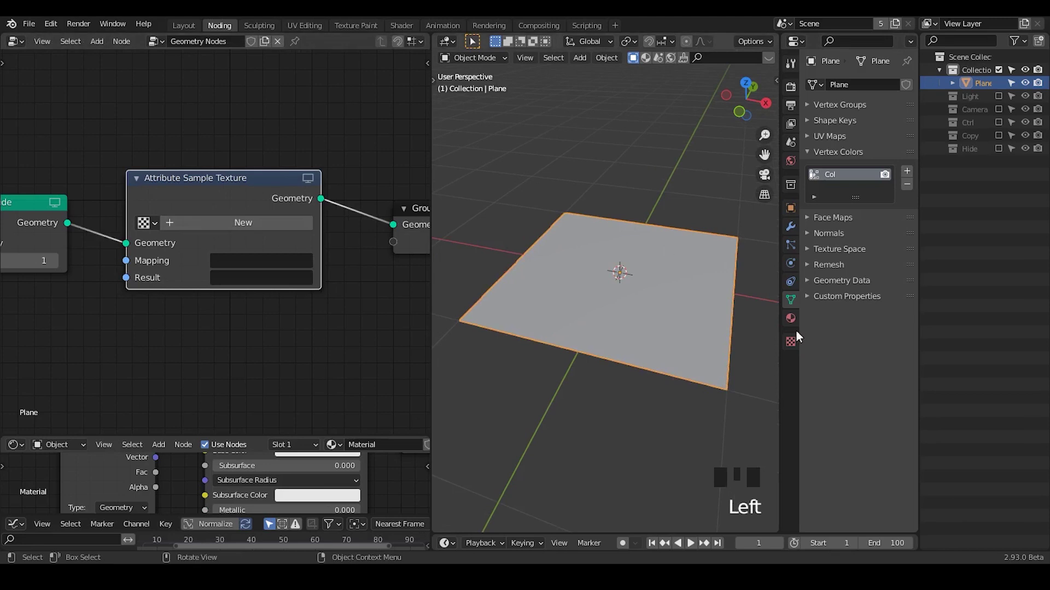
Step: Add an Attribute Randomize node below the sample node via the node search
left_click_drag(189, 230, 790, 345)
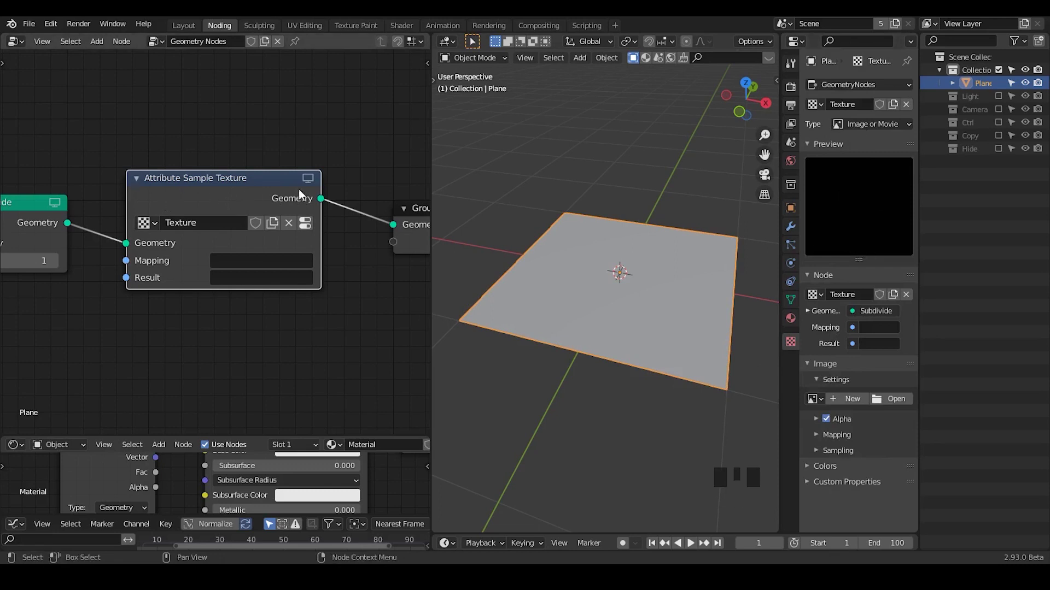
key("ctrl+a")
key("t")
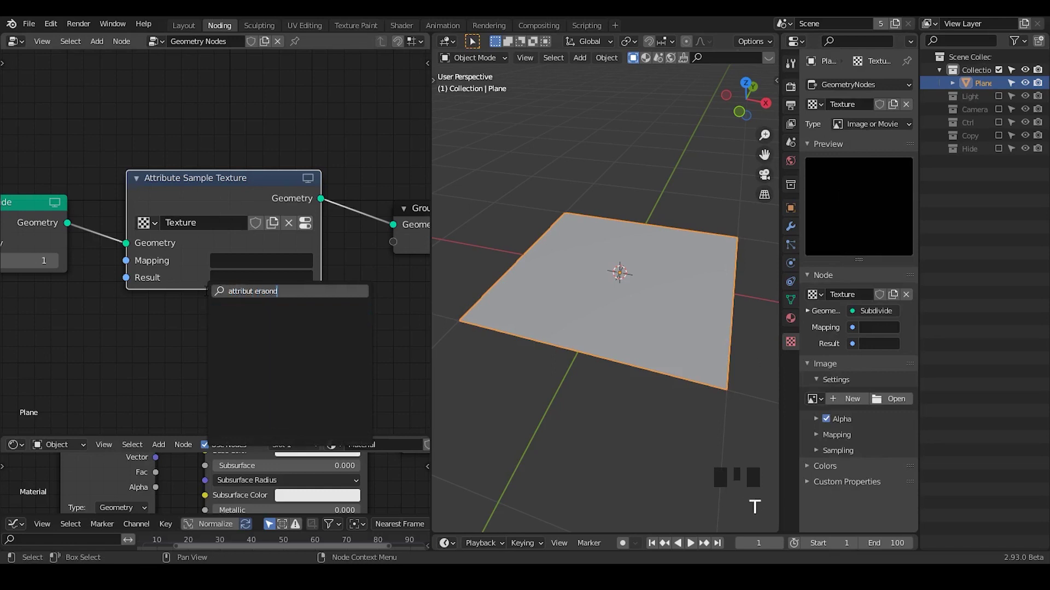
key("BackSpace")
key("BackSpace")
key("BackSpace")
key("BackSpace")
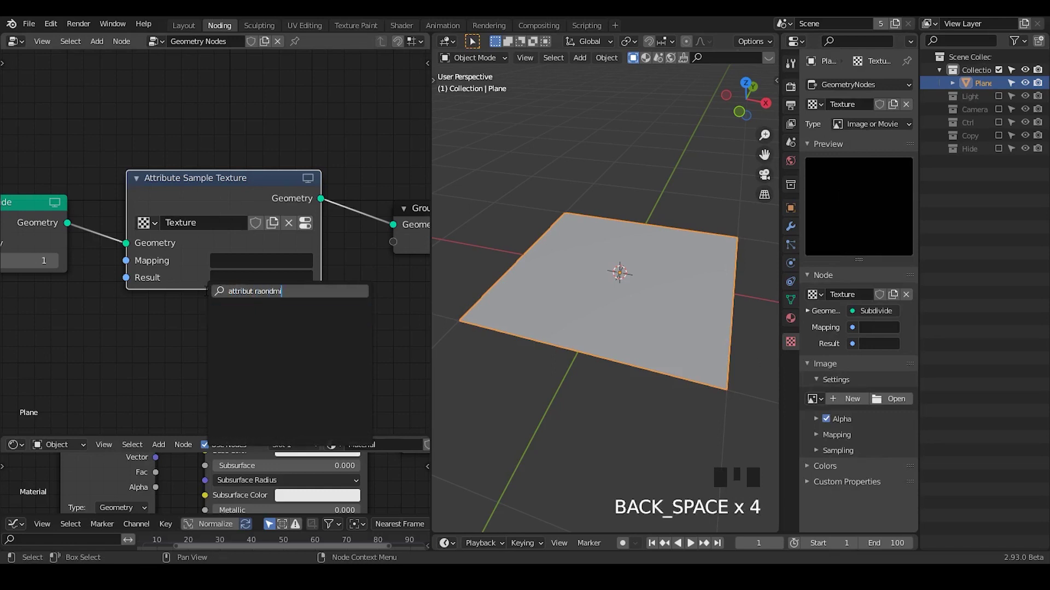
key("BackSpace")
key("BackSpace")
key("BackSpace")
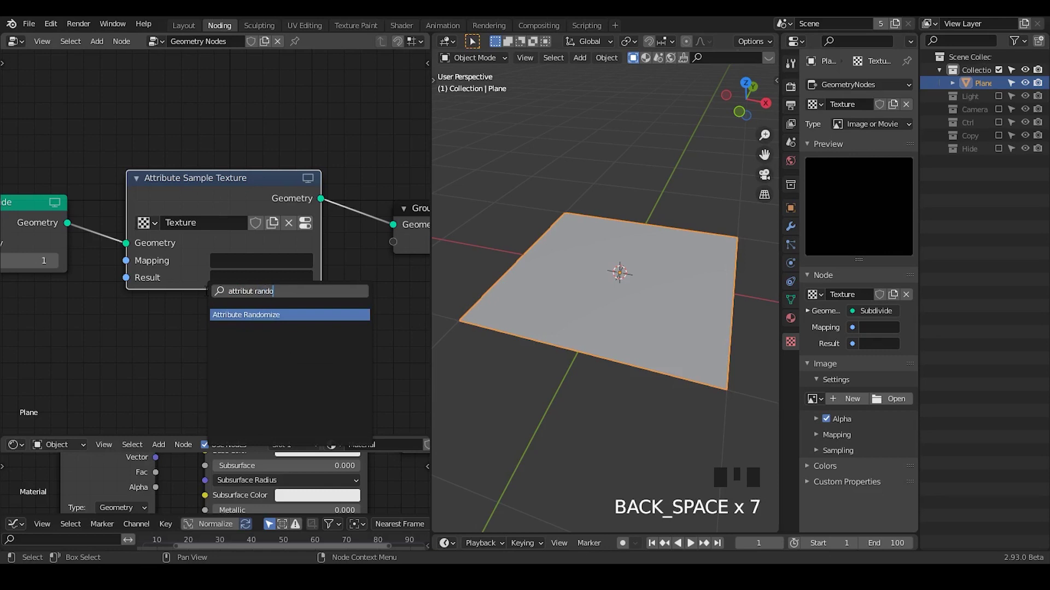
left_click_drag(662, 515, 275, 254)
left_click(275, 253)
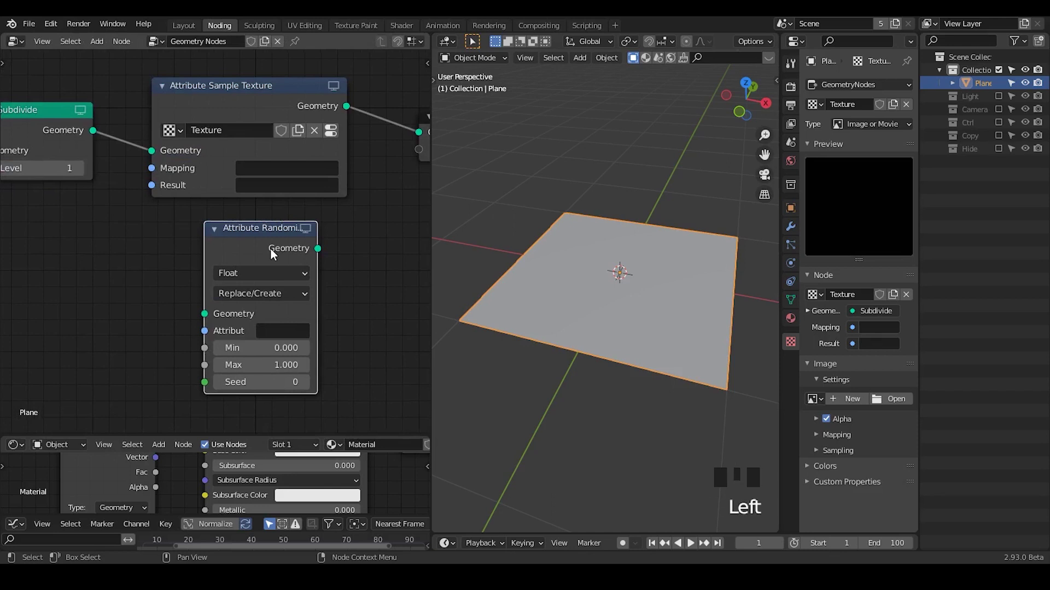
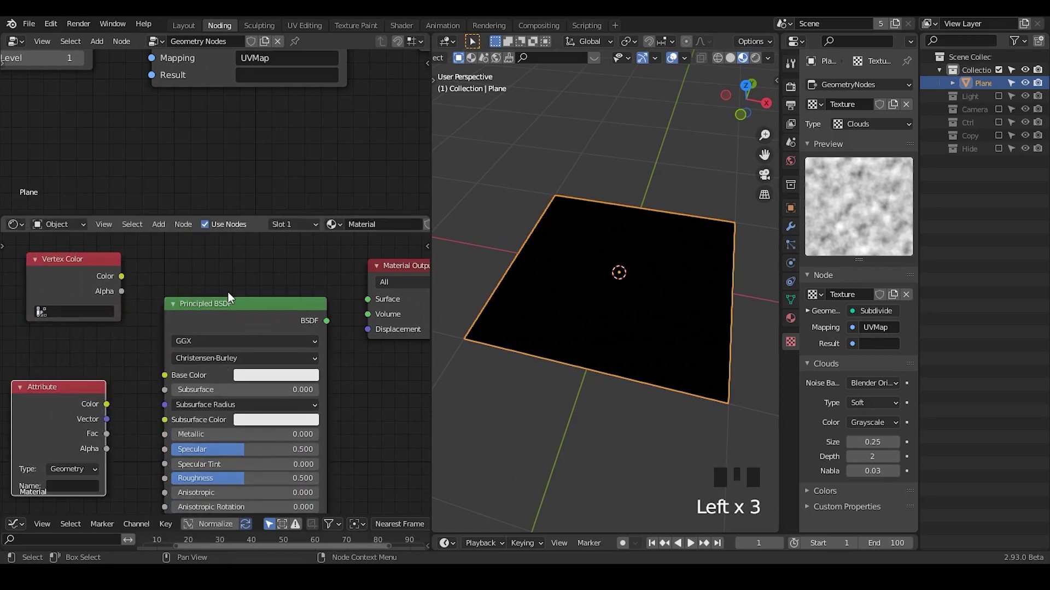
Step: Replace the Principled BSDF with a Vertex Color node wired into the Material Output surface
left_click_drag(206, 317, 174, 321)
key("x")
left_click(103, 274)
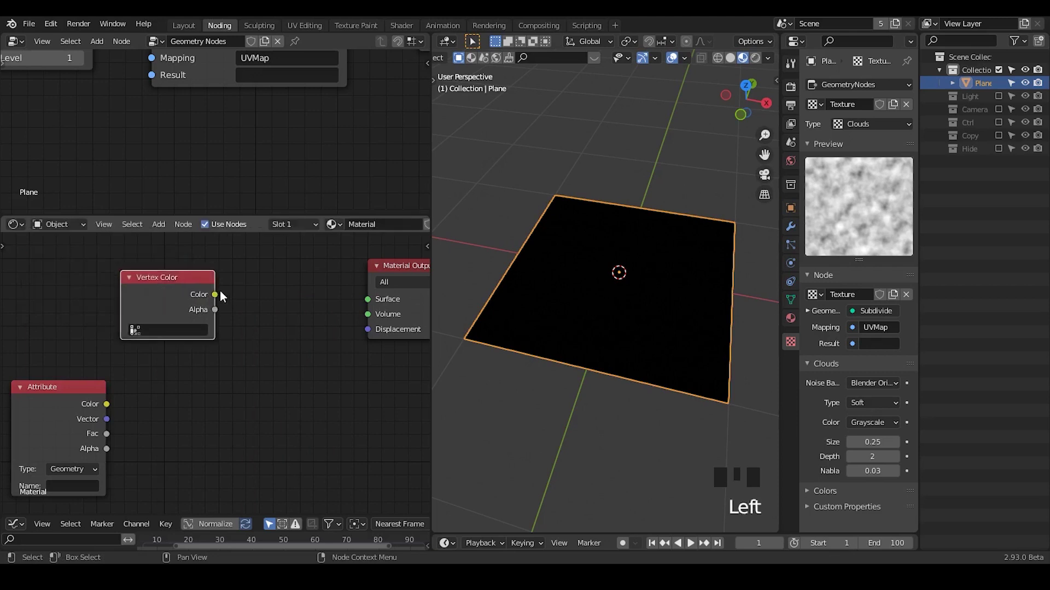
left_click_drag(221, 301, 315, 294)
left_click_drag(315, 294, 144, 346)
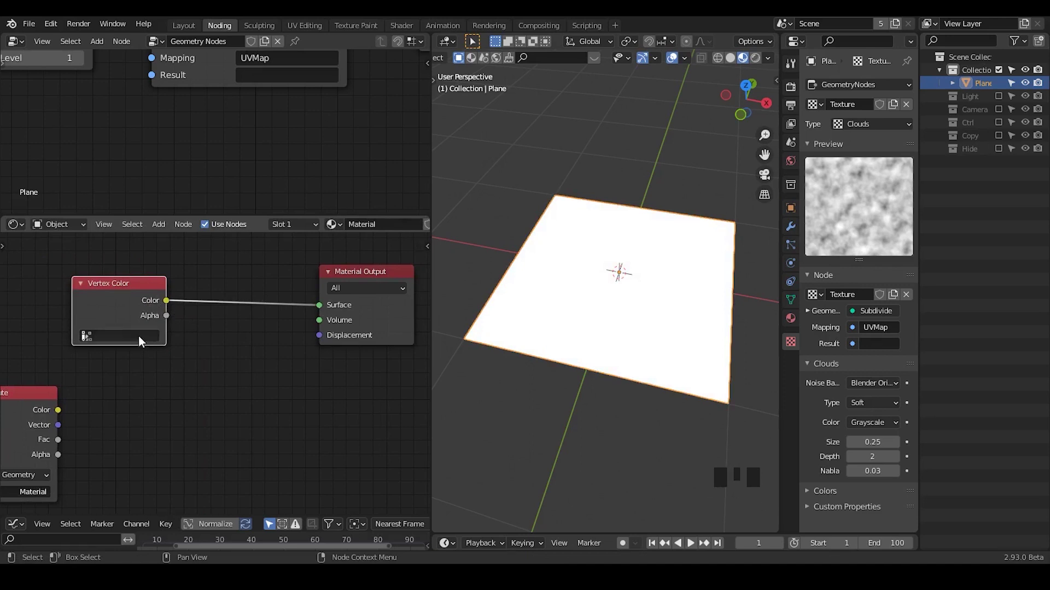
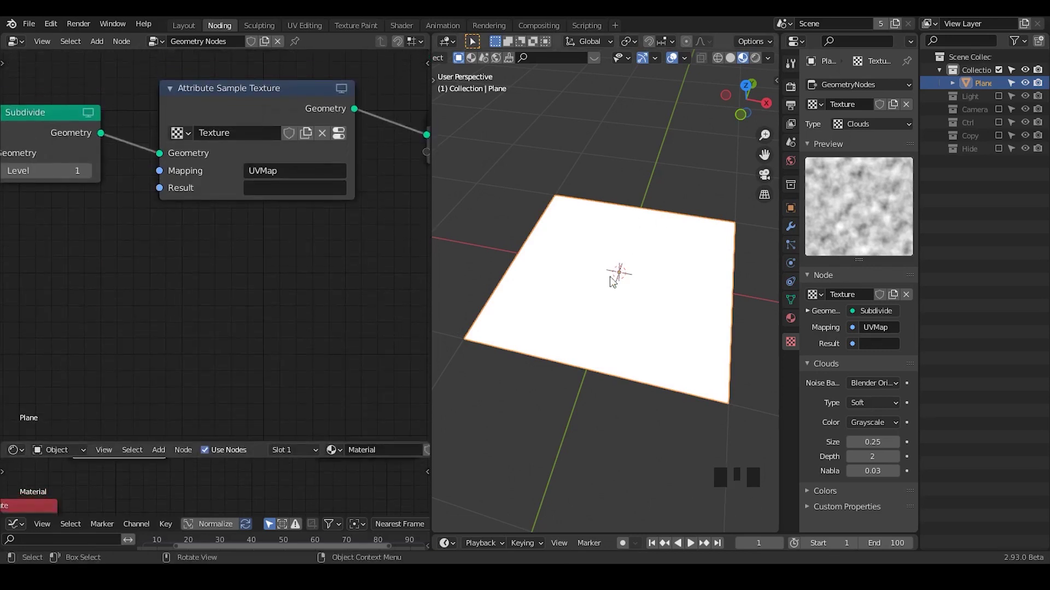
Step: Store the texture result in Col and switch the Clouds texture to coloured noise
left_click_drag(629, 264, 270, 183)
left_click_drag(284, 187, 674, 233)
left_click(670, 285)
left_click(680, 262)
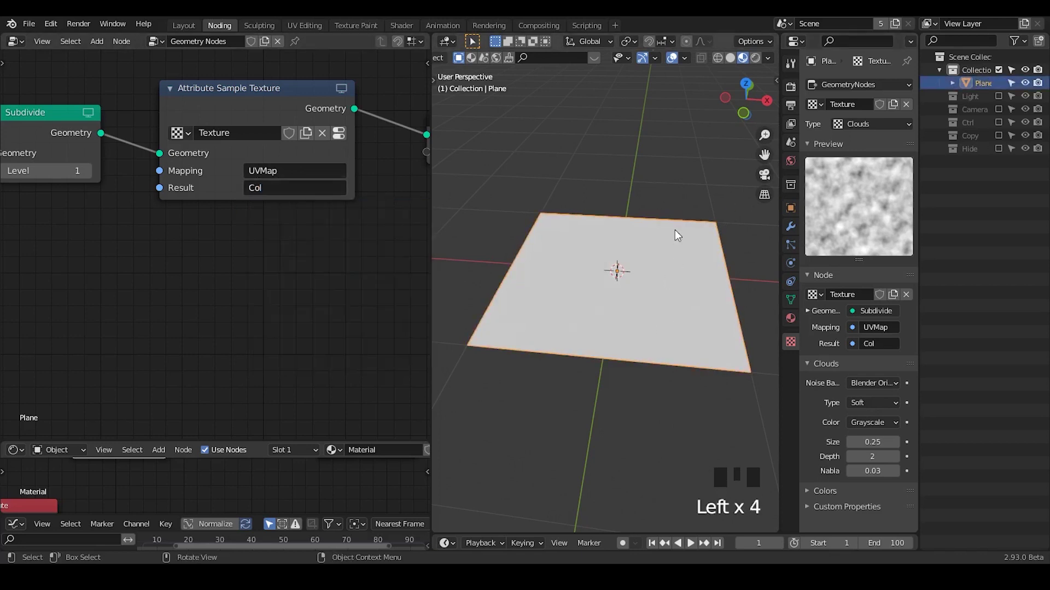
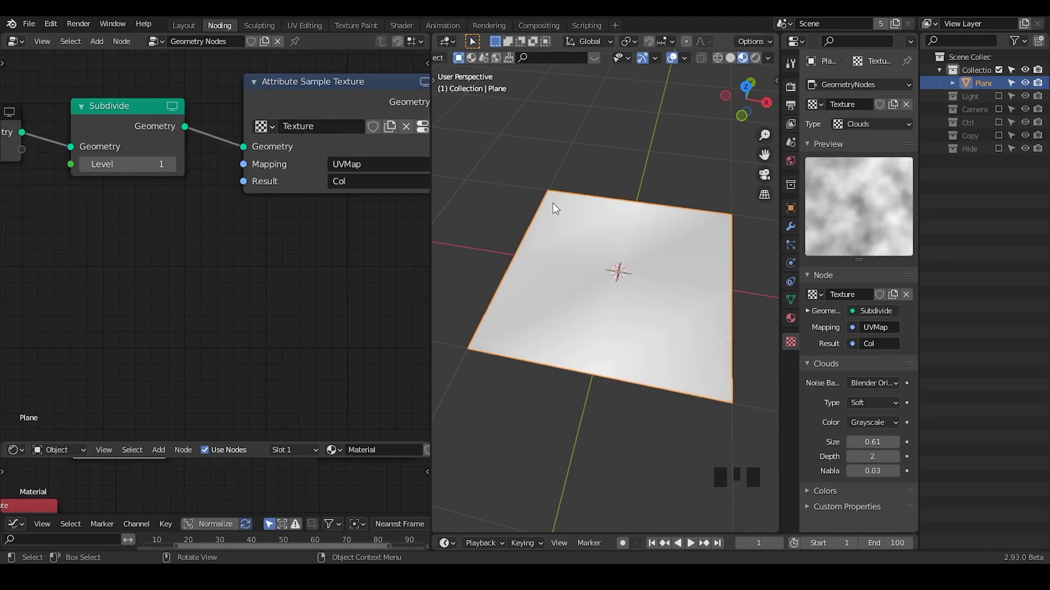
key("Tab")
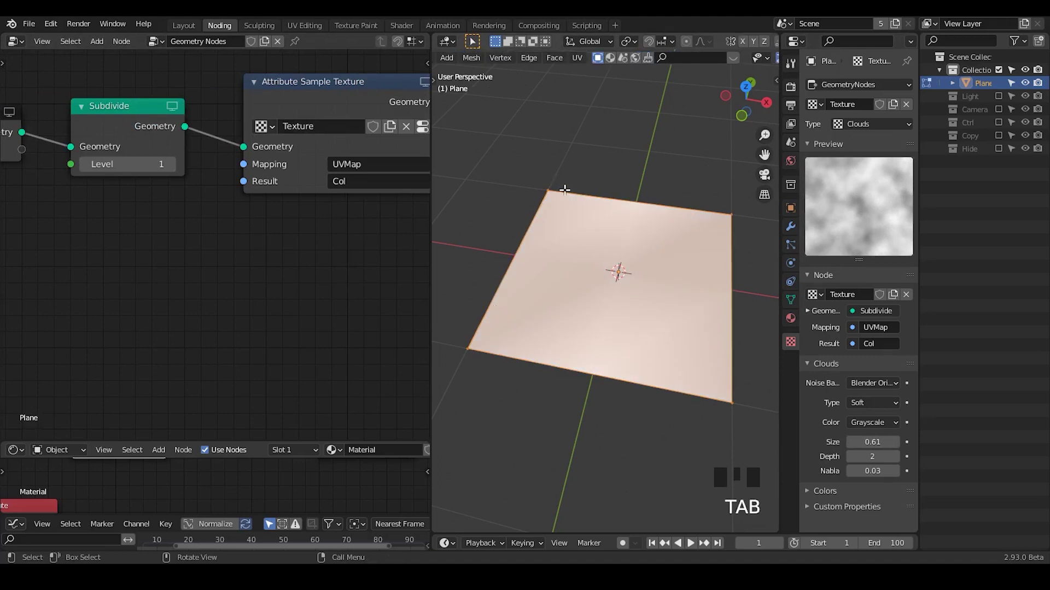
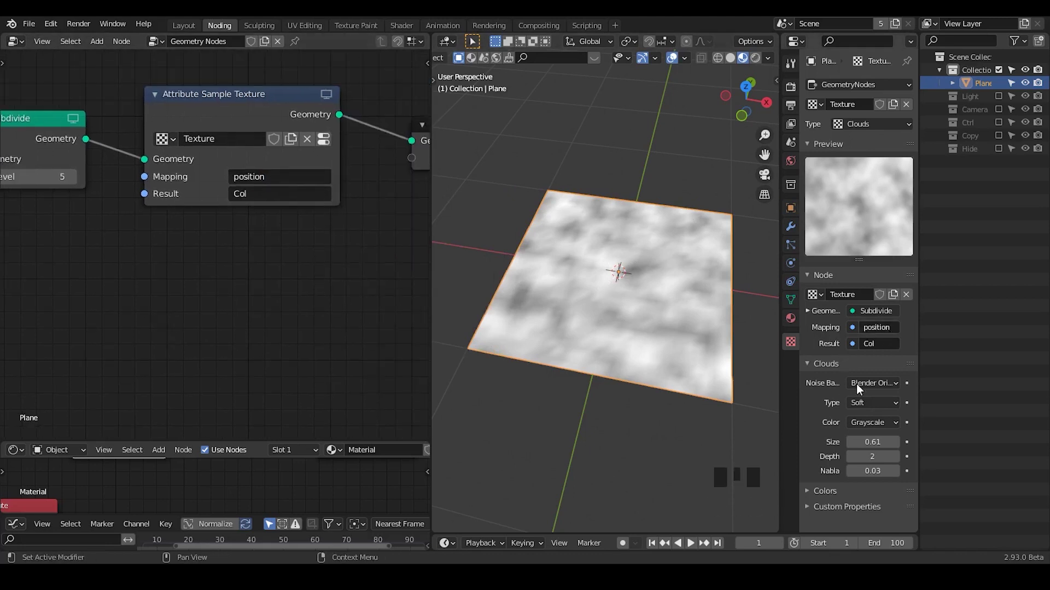
left_click_drag(887, 429, 654, 232)
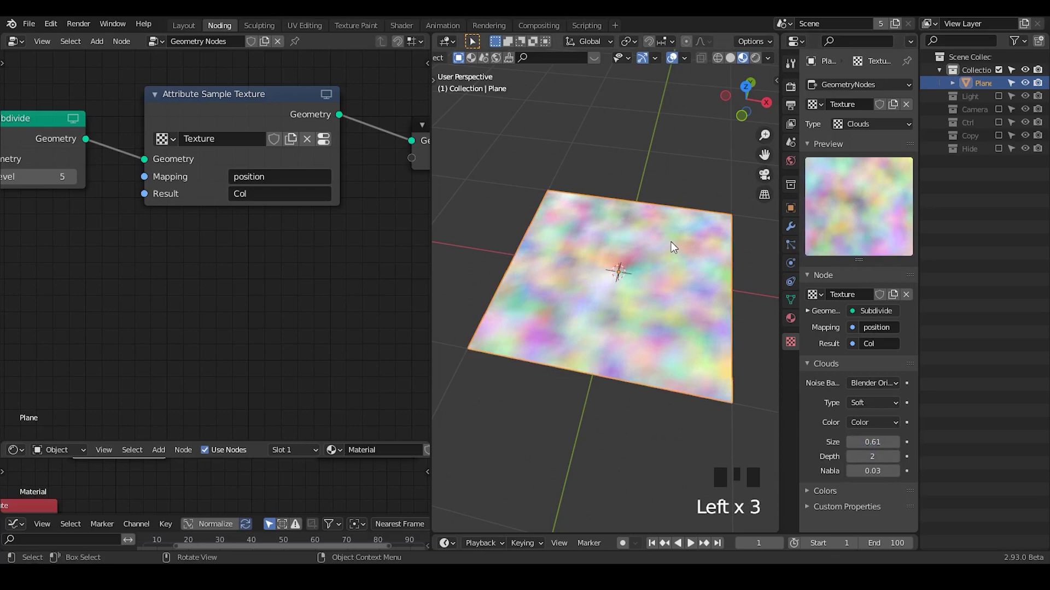
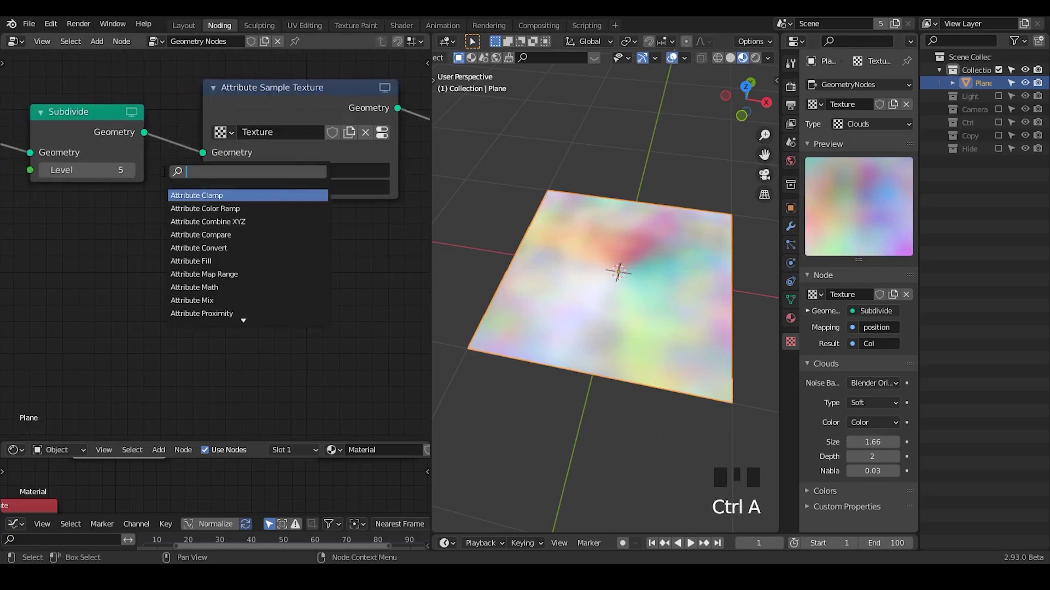
Step: Search the node list for the Attribute Vector Math node
key("t")
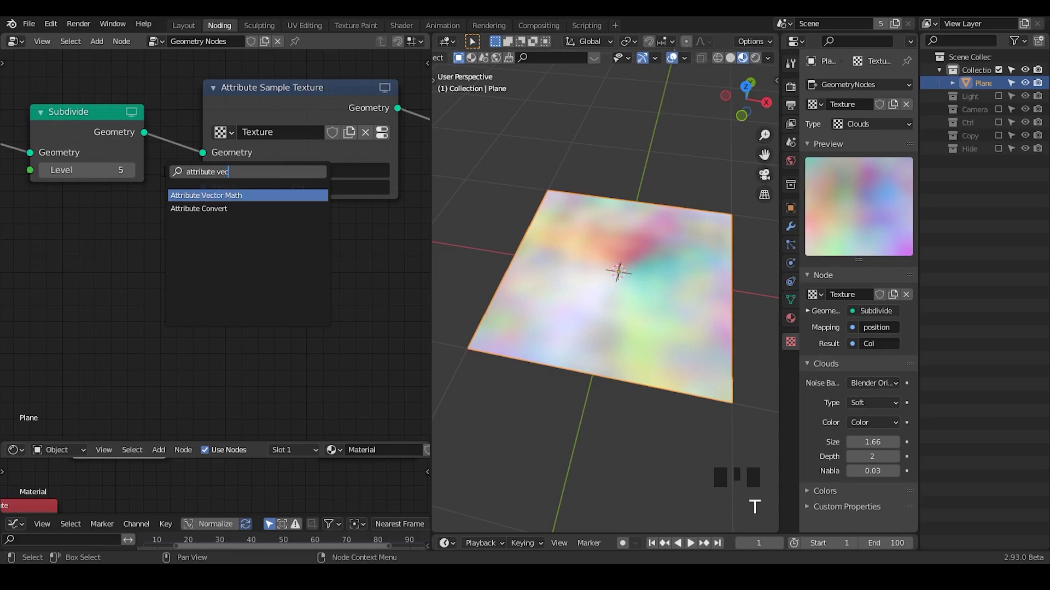
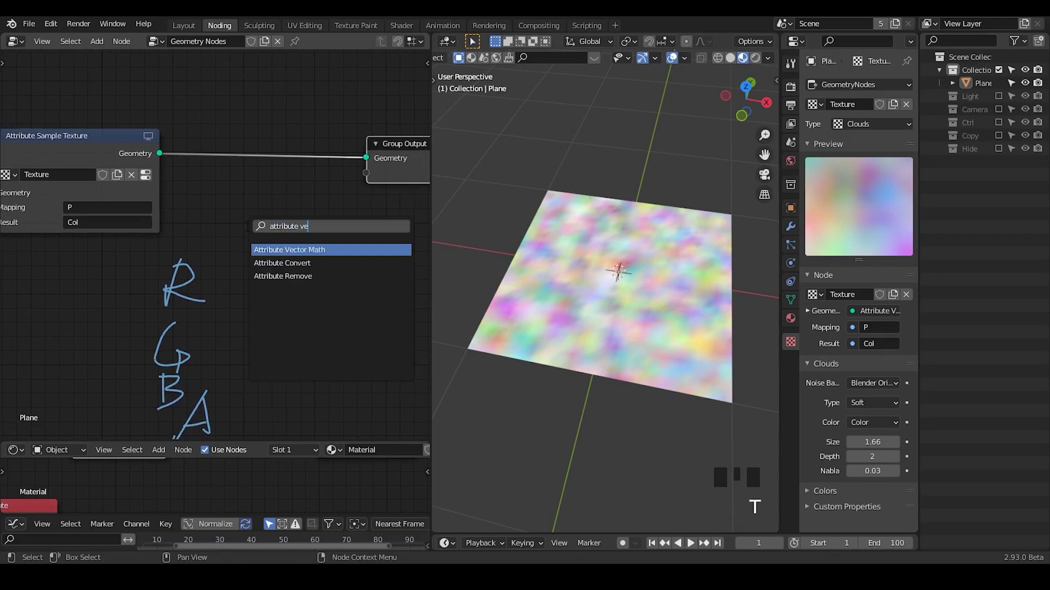
Step: Add an Attribute Mix node mixing red into Col at factor 1.0 and collapse it
key("BackSpace")
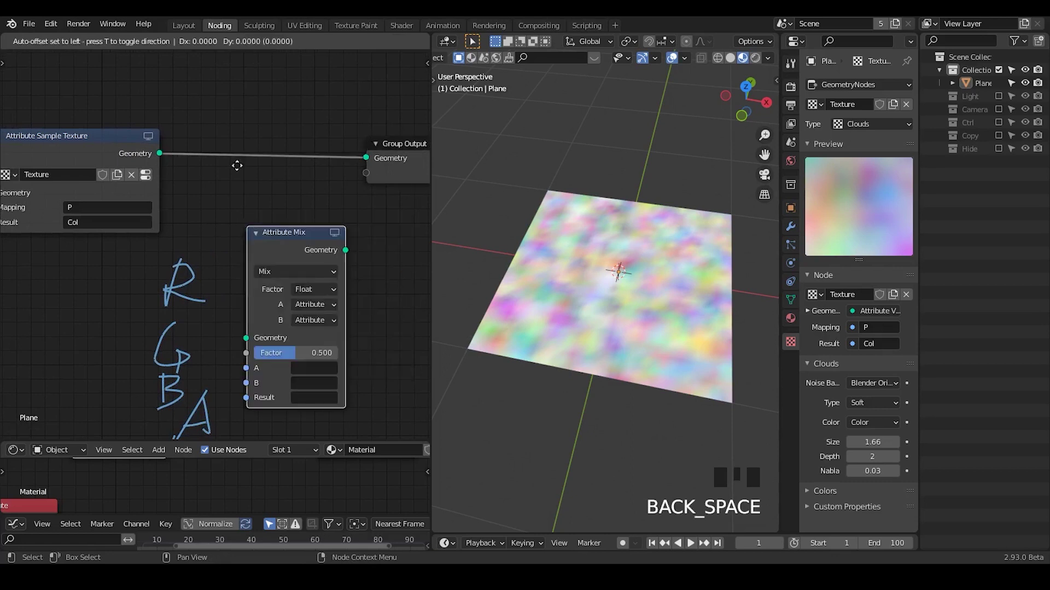
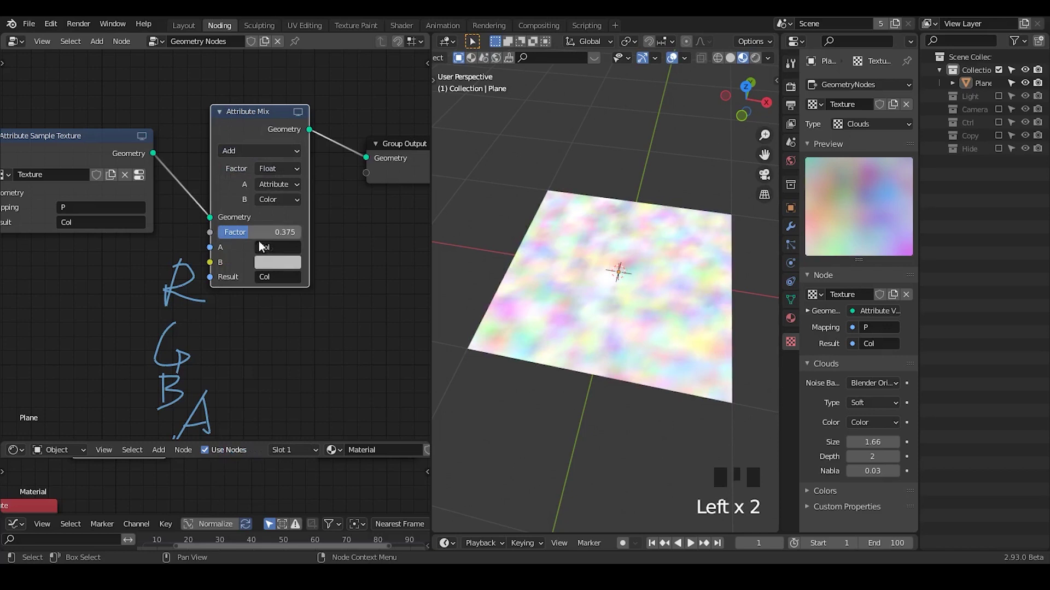
left_click(278, 266)
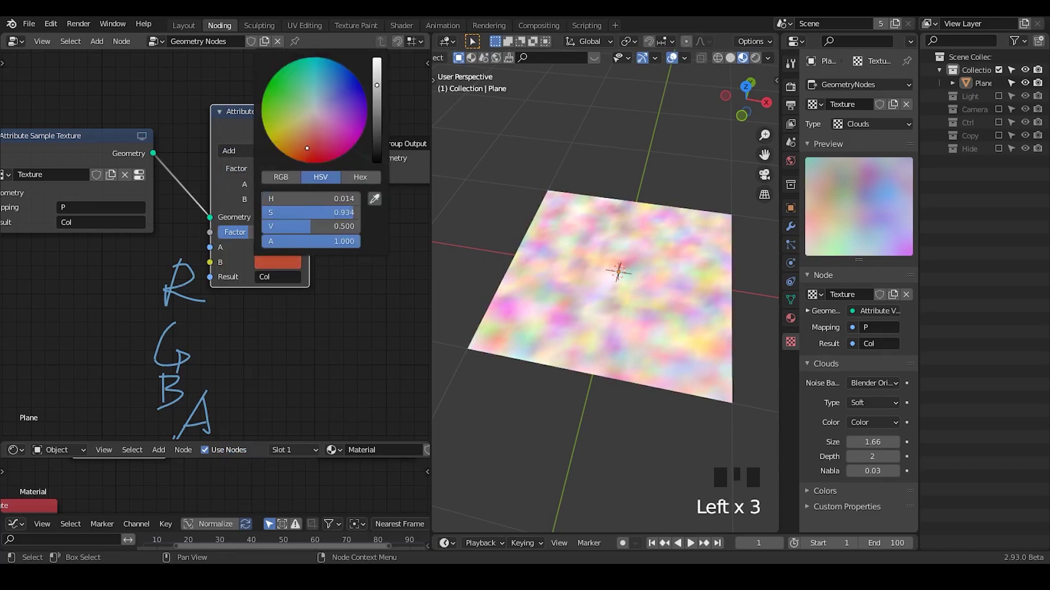
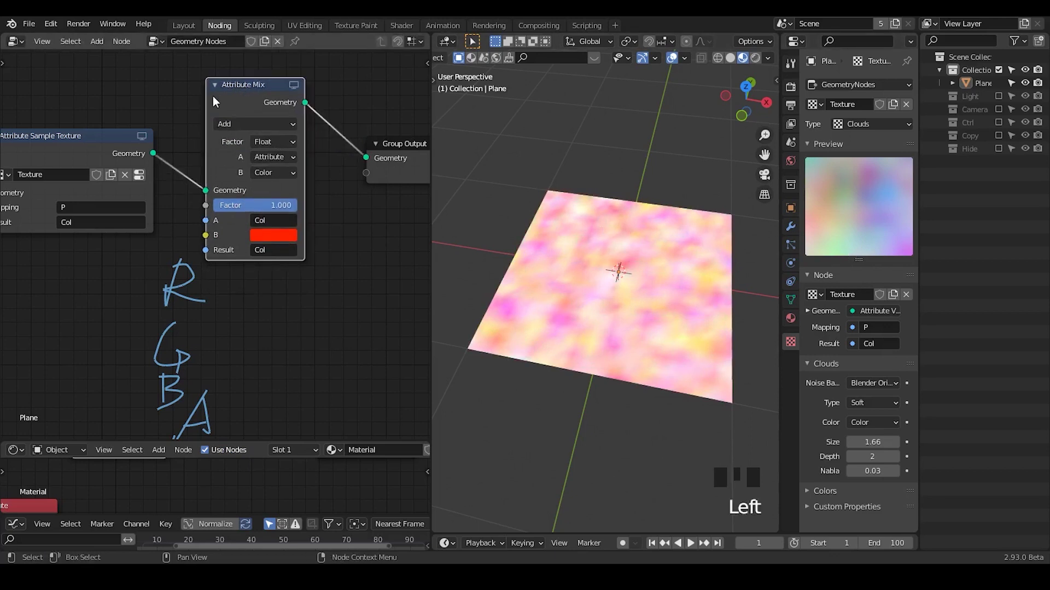
left_click(217, 87)
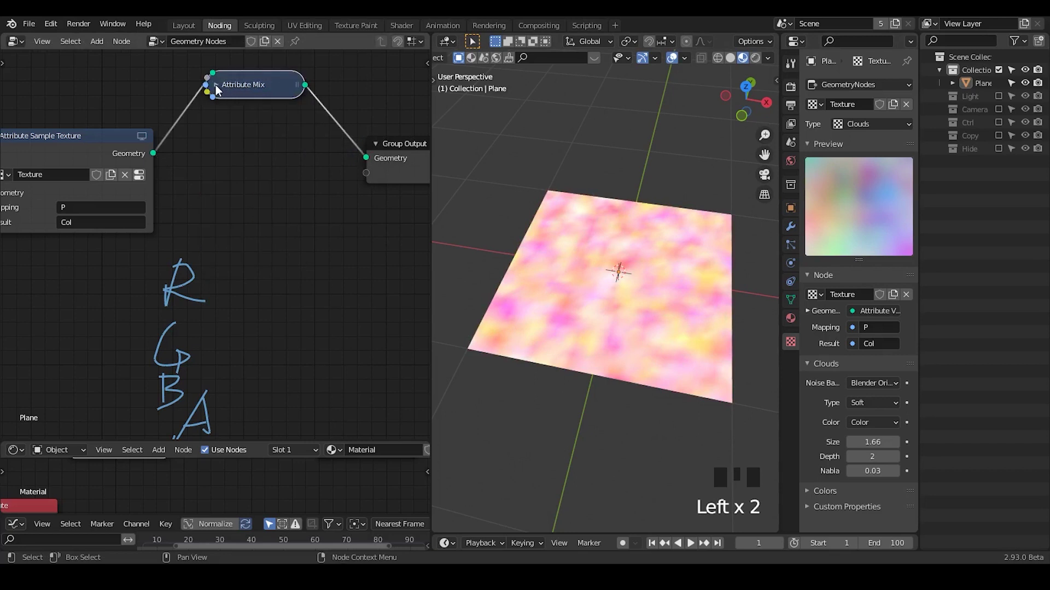
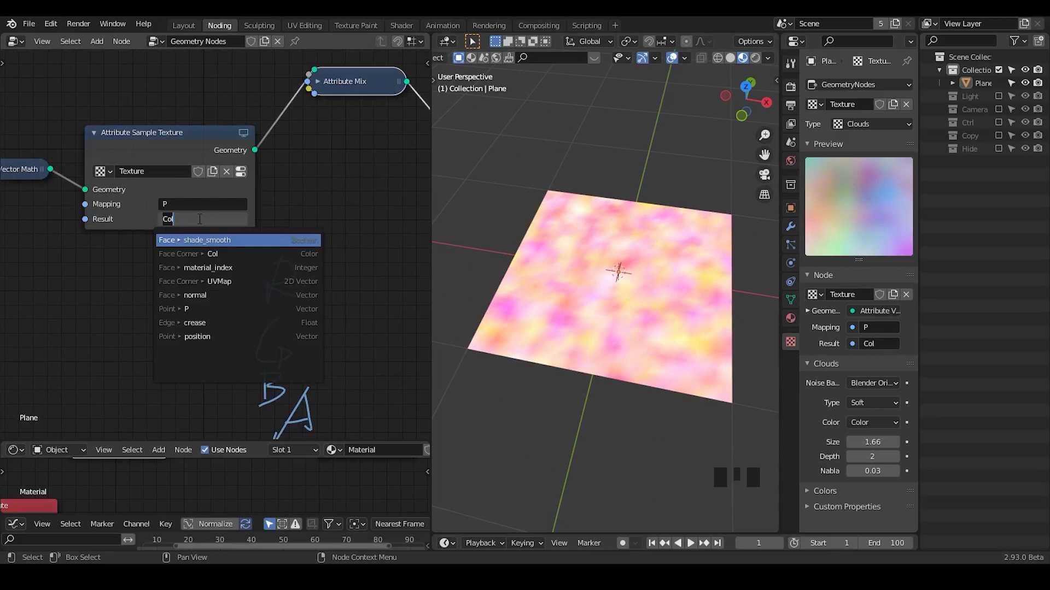
Step: Set the Attribute Sample Texture result attribute to P instead of Col
left_click_drag(320, 231, 660, 240)
left_click(660, 240)
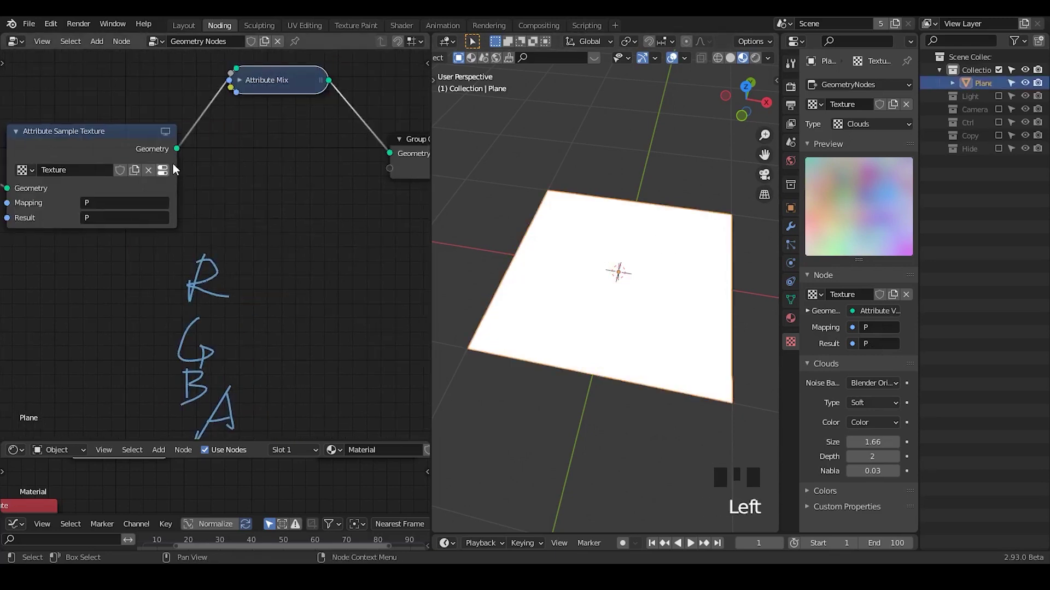
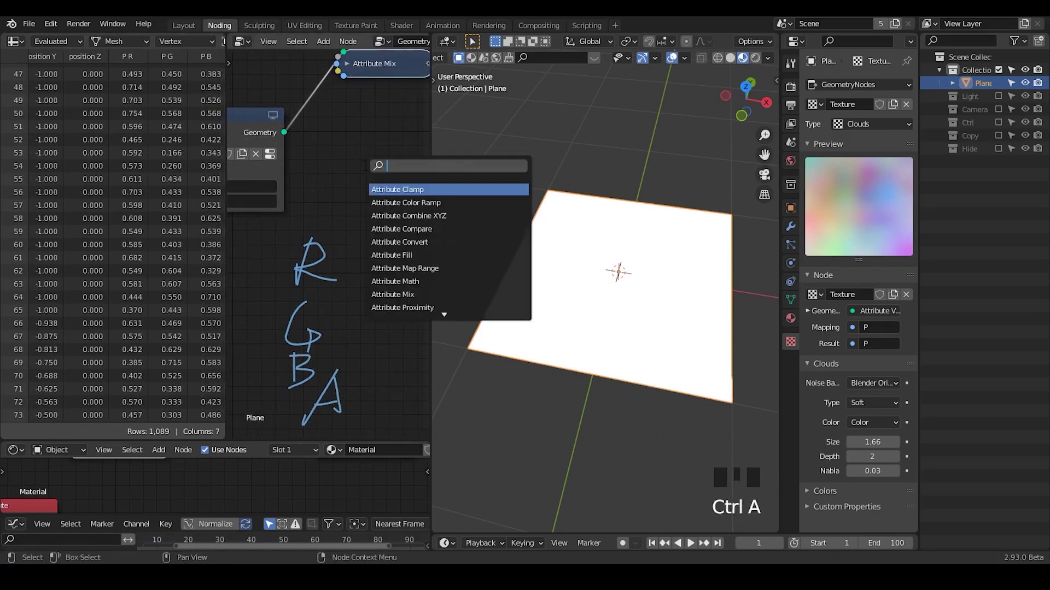
Step: Search for another attribute node to add after the Vector Math setup
key("t")
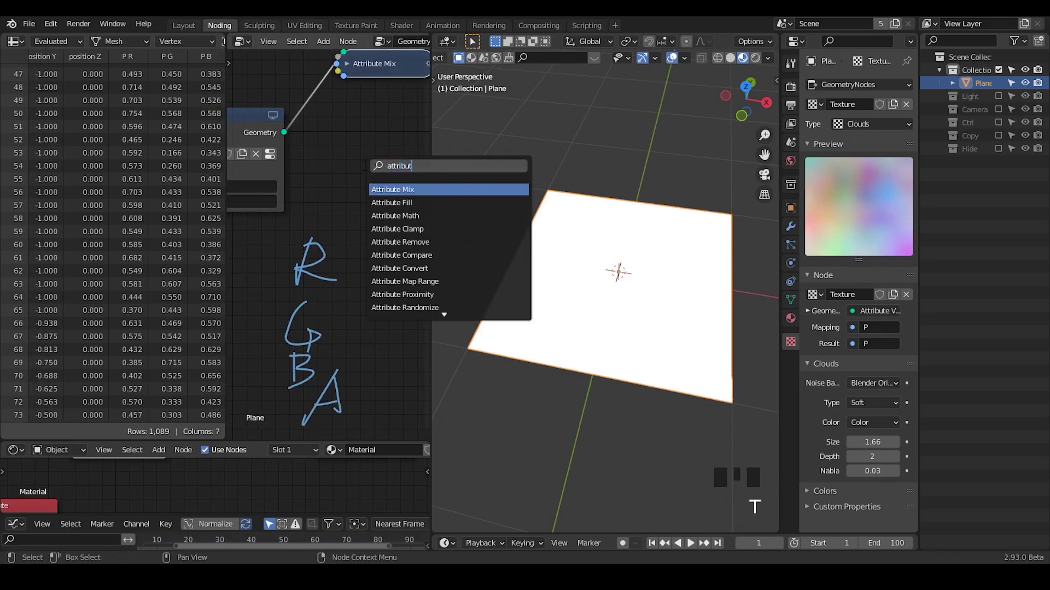
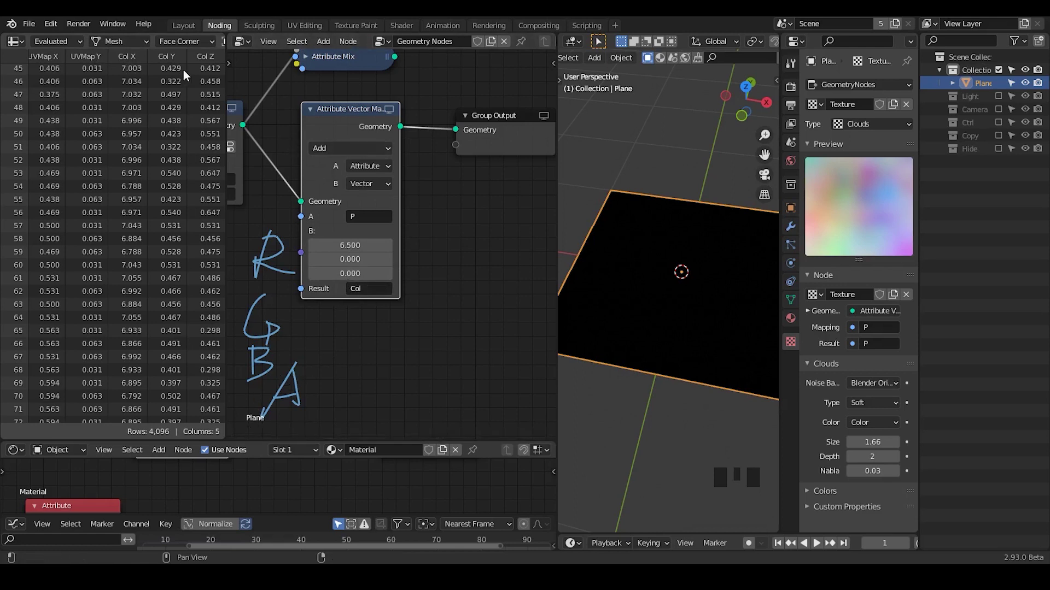
key("ctrl+a")
Step: Add an Attribute Convert node, domain Auto, type Color, converting P into Col and wire it in
key("t")
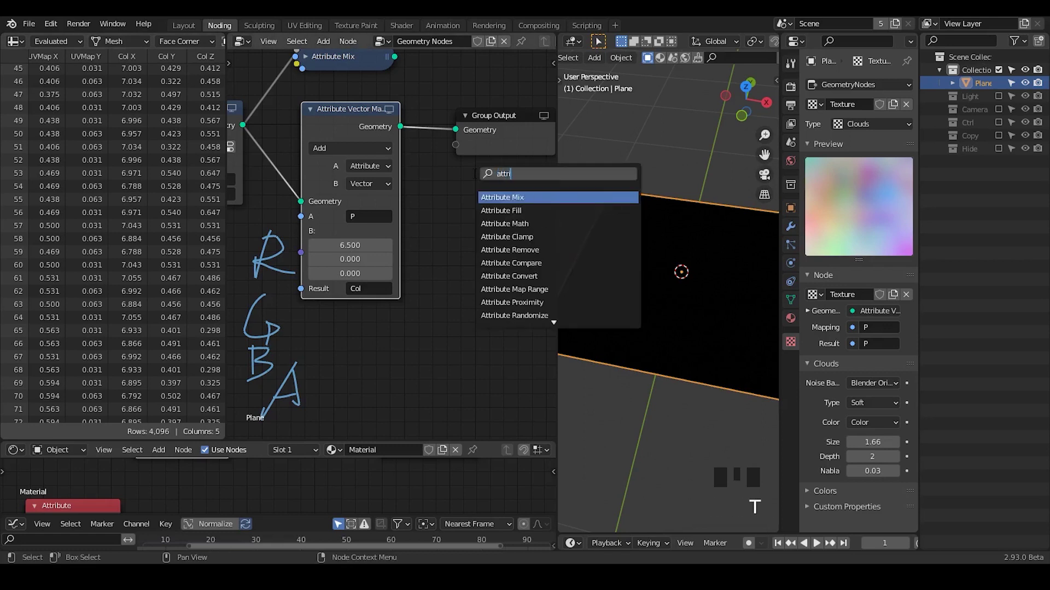
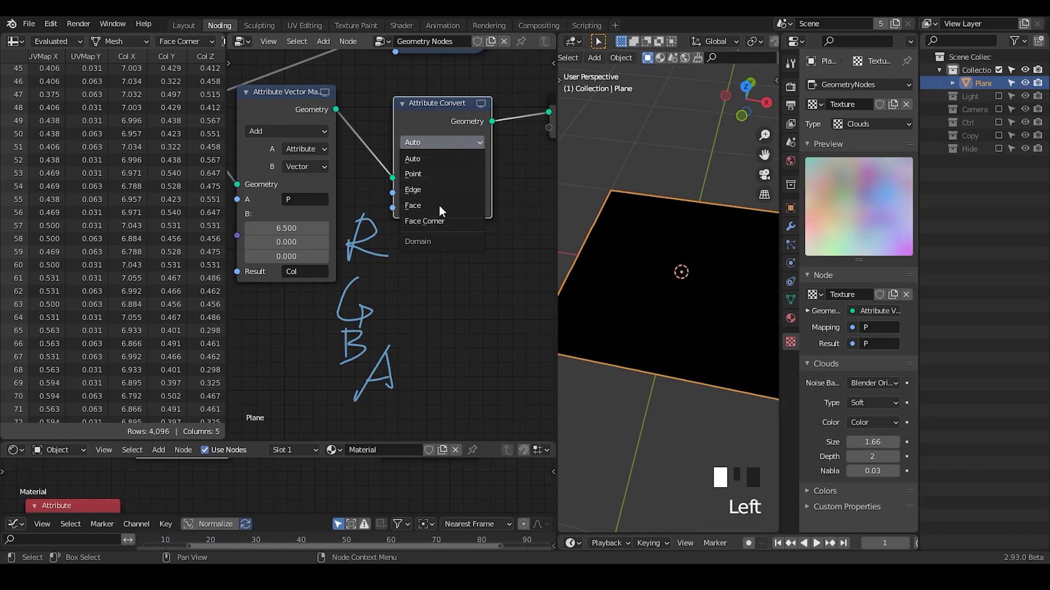
left_click(369, 126)
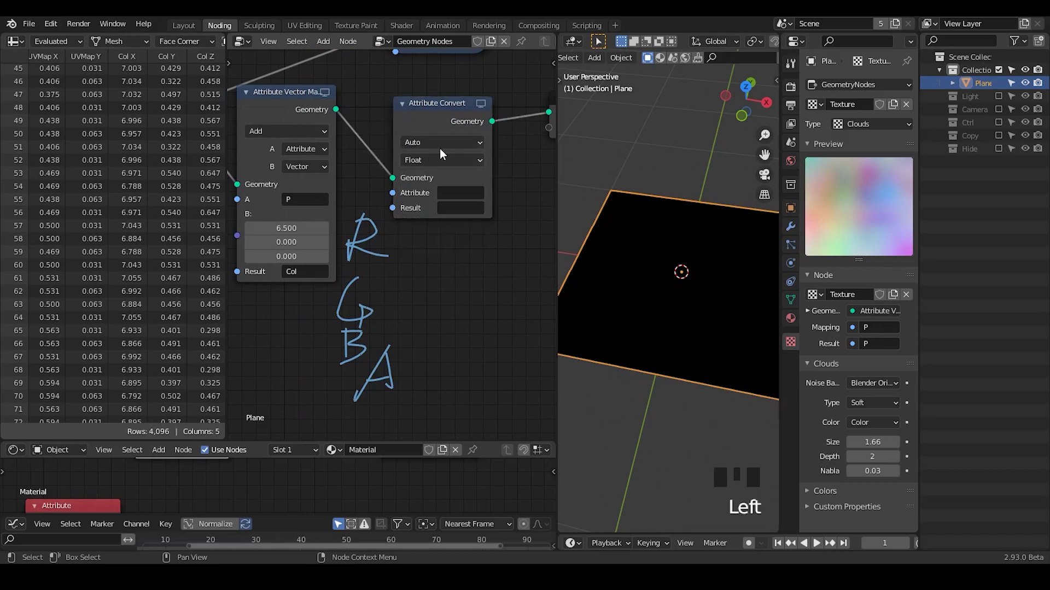
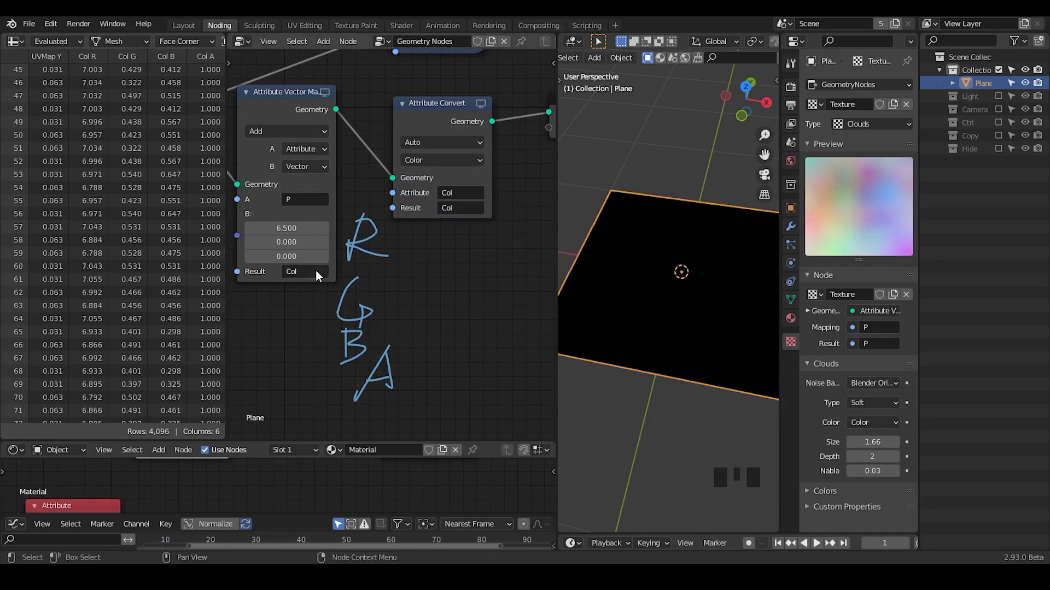
left_click_drag(320, 275, 455, 199)
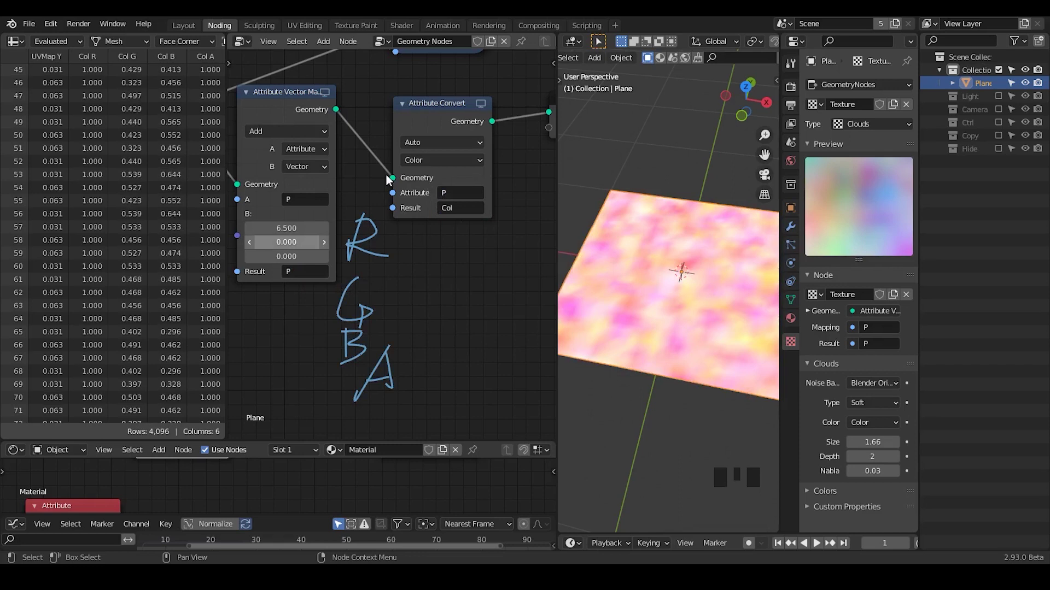
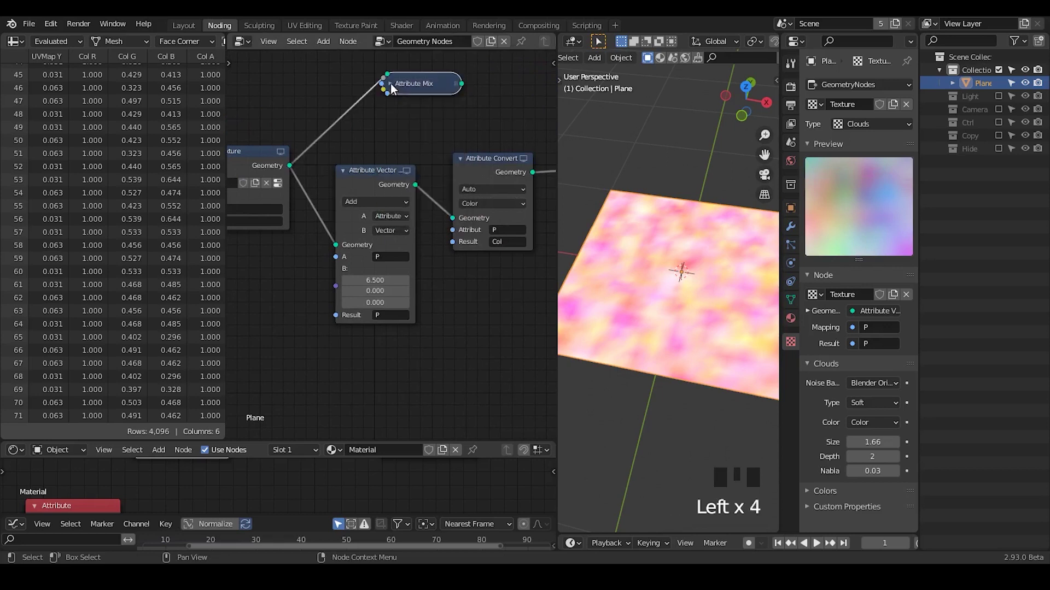
Step: Reposition the collapsed Attribute Mix node and zoom out to frame the whole node chain
left_click_drag(417, 96, 709, 254)
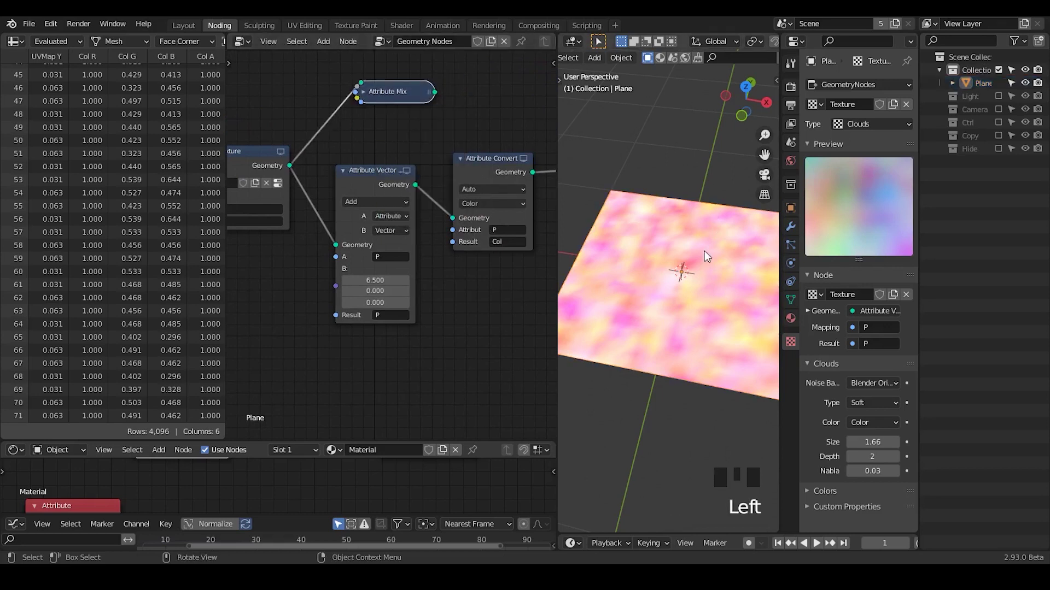
double_click(680, 151)
left_click_drag(425, 314, 687, 204)
left_click(687, 204)
left_click(687, 288)
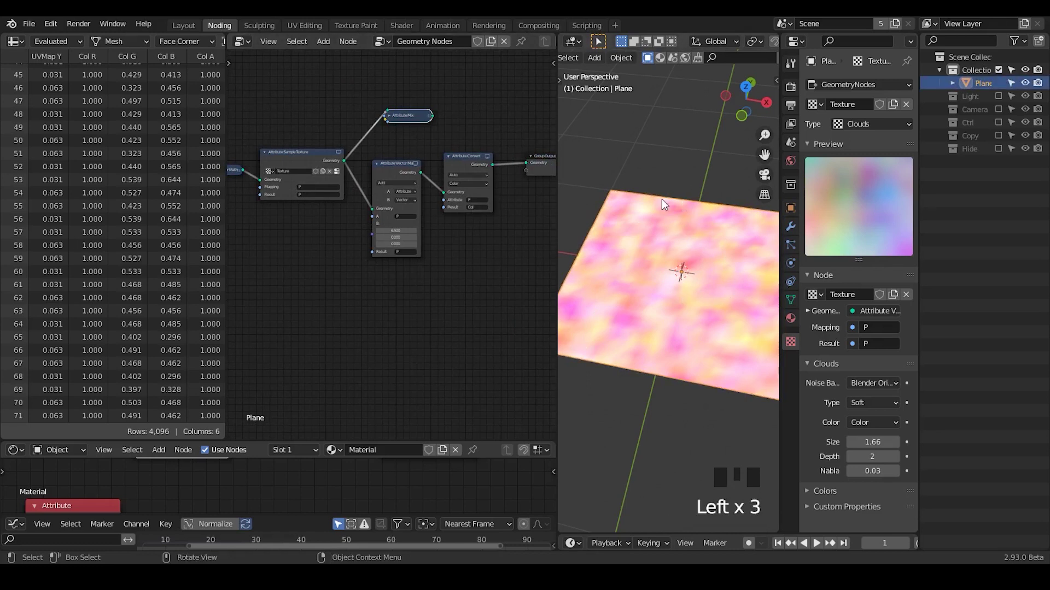